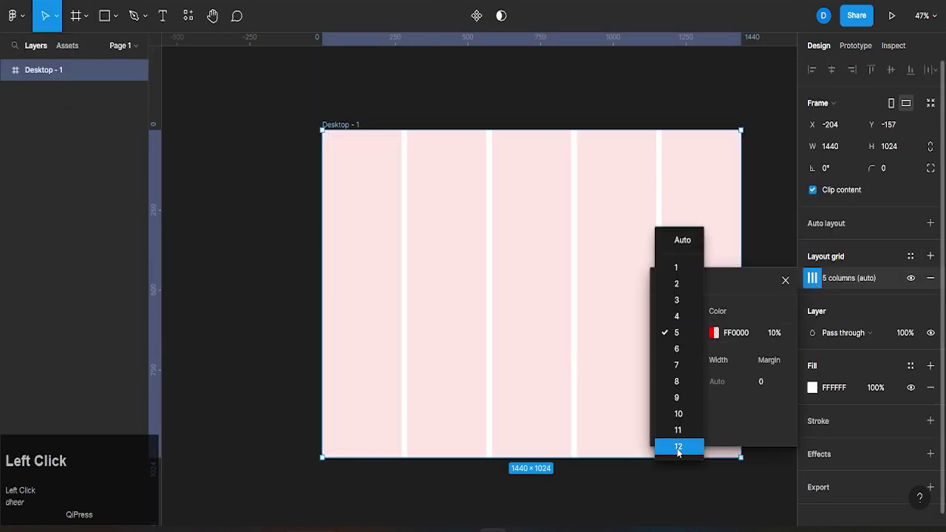
Give the desktop frame a 12-column layout grid.
text(12)
click(782, 214)
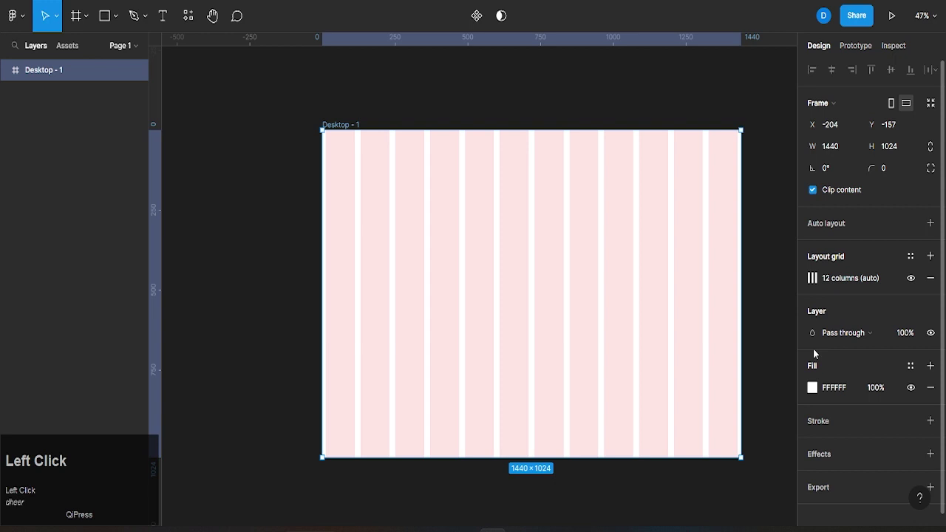
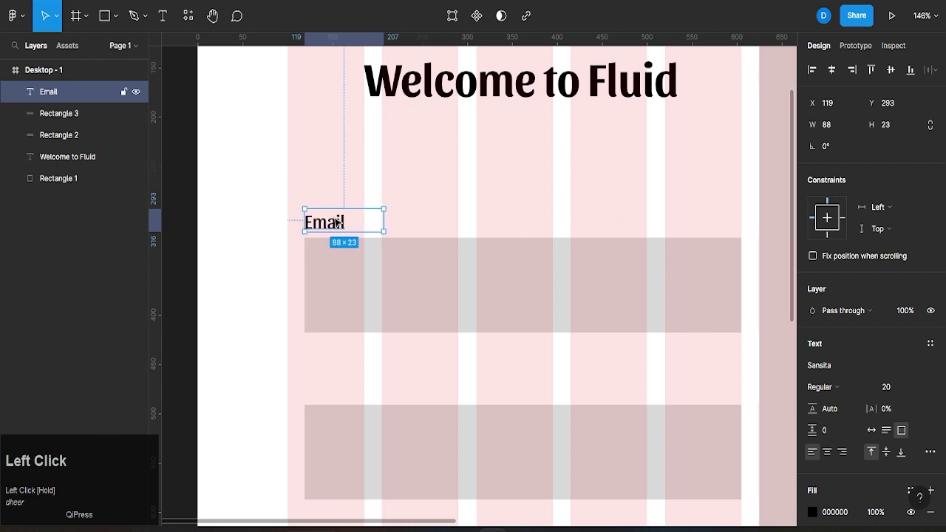
Place the Email label above the first box, resize the box and delete the extra rectangle.
scroll(down, 3)
drag(825, 402, 783, 182)
drag(776, 391, 743, 286)
key(5)
click(208, 248)
scroll(down, 3)
scroll(down, 3)
scroll(up, 3)
click(407, 358)
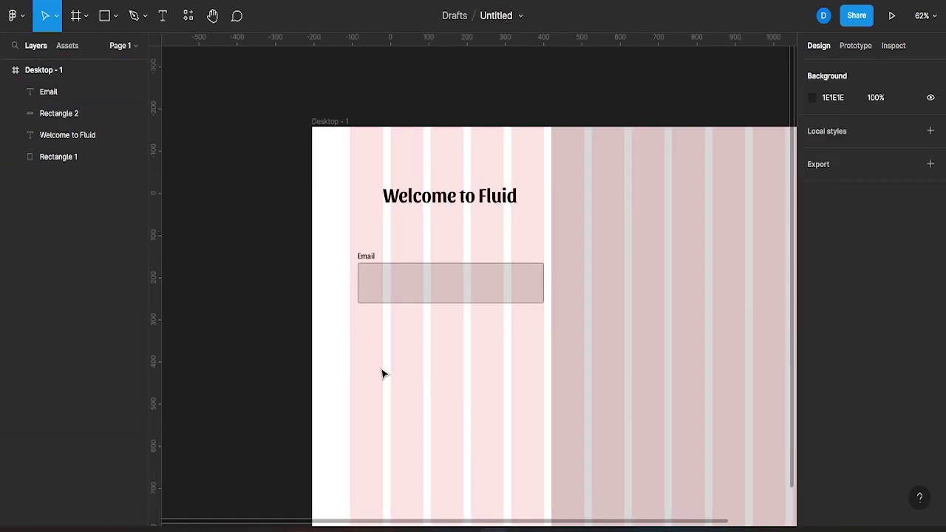
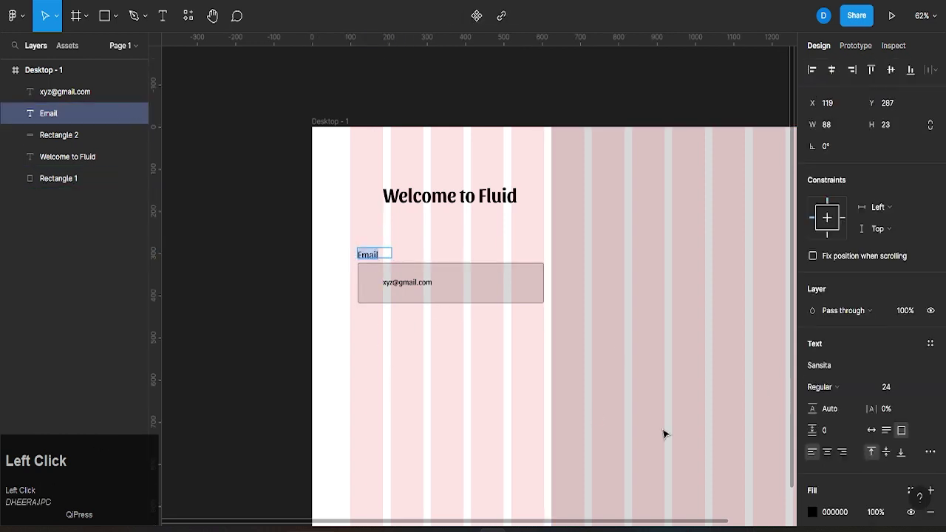
drag(808, 514, 787, 173)
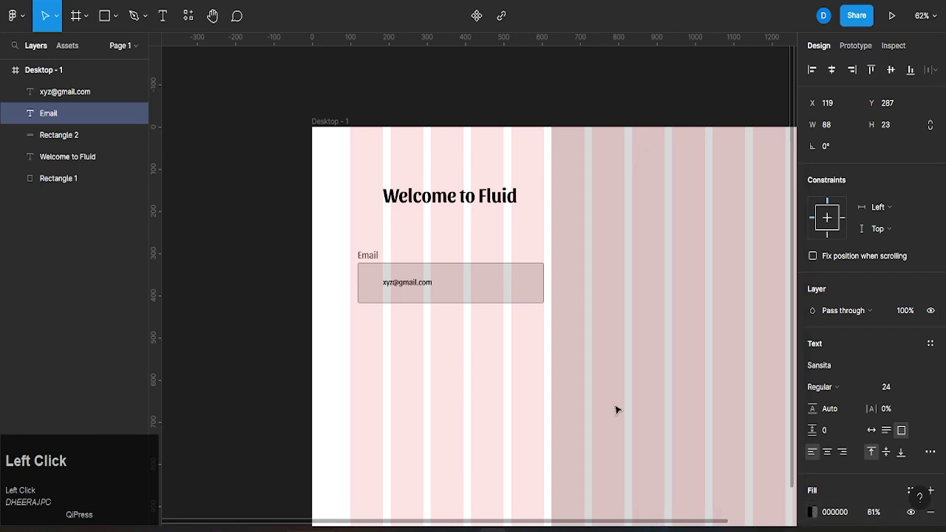
drag(414, 287, 788, 176)
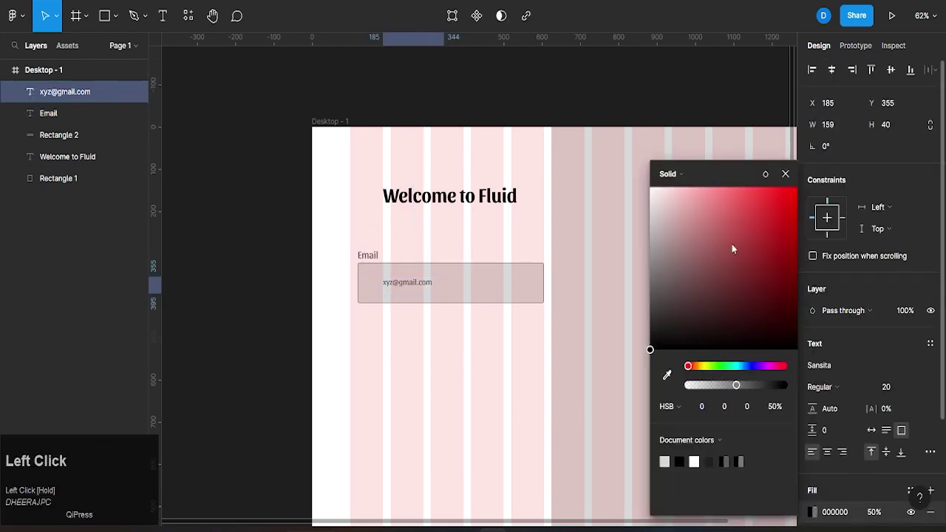
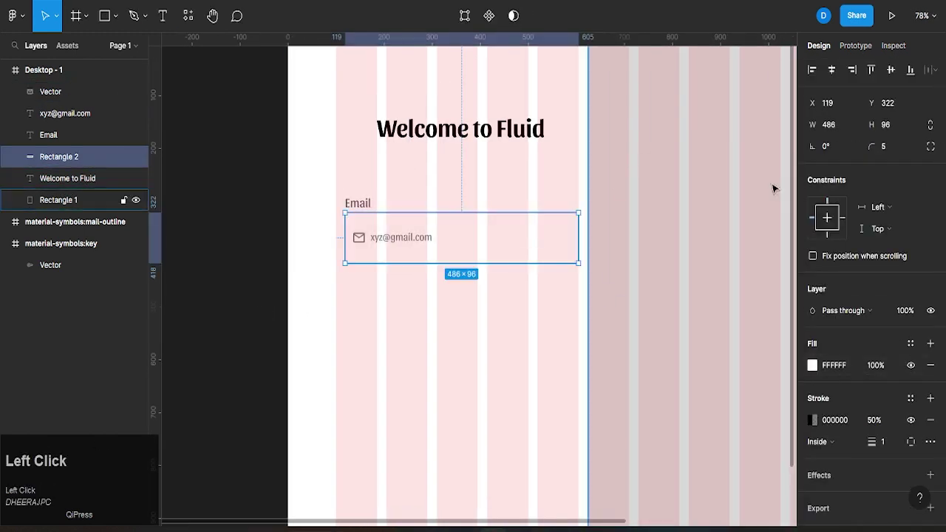
Group the email field and duplicate it as a second field below the first.
click(367, 242)
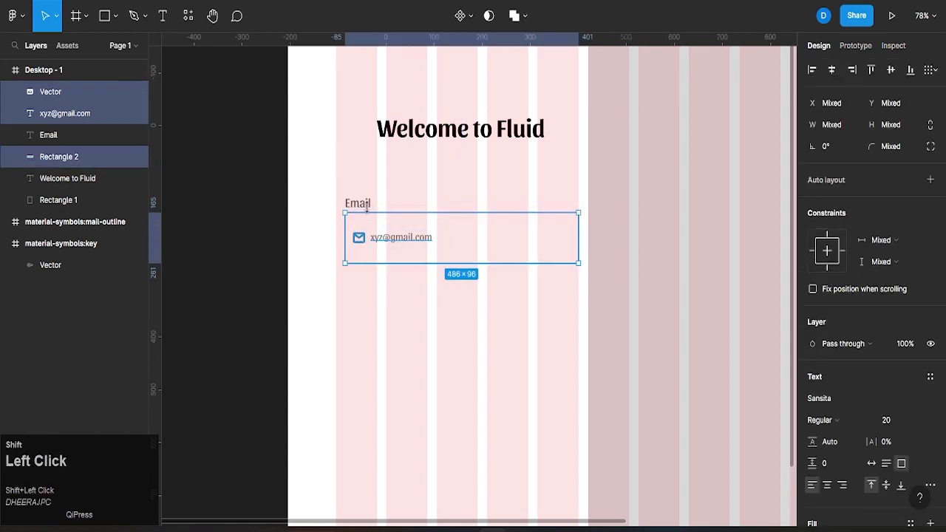
key(ctrl+g)
scroll(down, 3)
middle_click(496, 236)
scroll(up, 3)
key(ctrl+d)
drag(442, 256, 425, 349)
scroll(down, 3)
middle_click(426, 348)
scroll(up, 3)
scroll(down, 3)
Replace the copied placeholder with dots for the password field.
click(374, 316)
text(..)
key(ctrl+a)
click(927, 370)
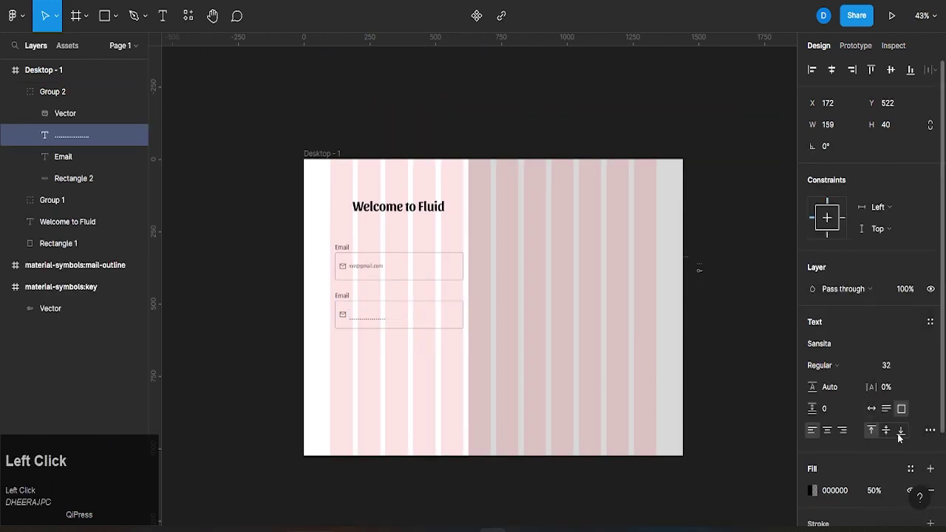
scroll(up, 3)
drag(372, 318, 264, 326)
scroll(down, 3)
Move the key icon into the second field and nudge it left into place.
click(506, 295)
scroll(up, 3)
drag(315, 337, 308, 354)
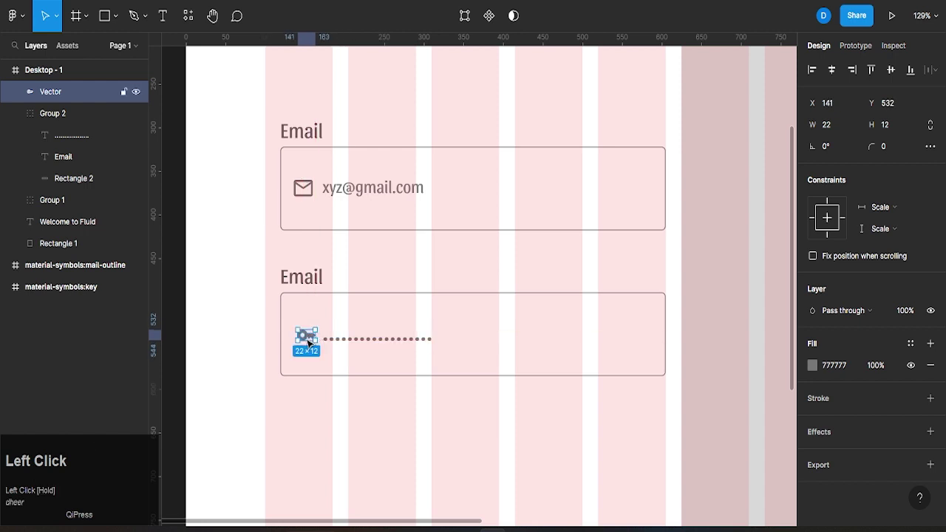
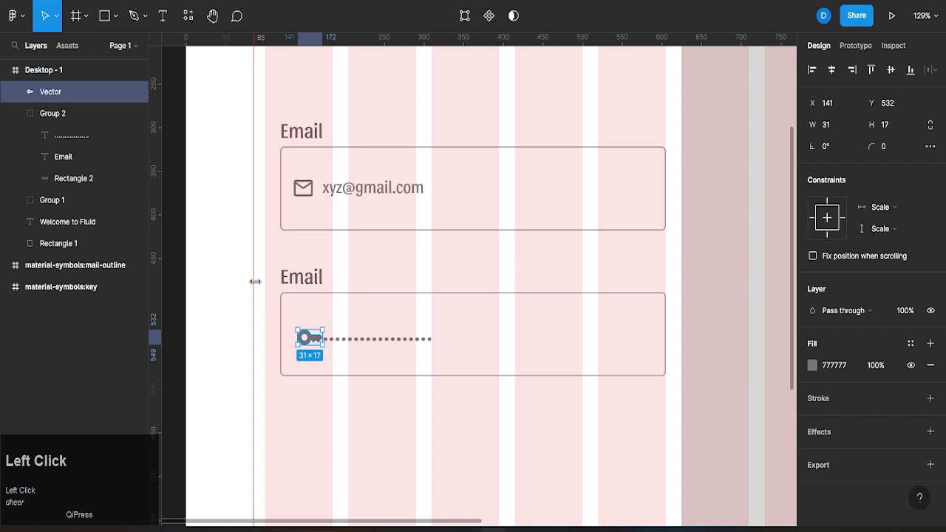
key(Left)
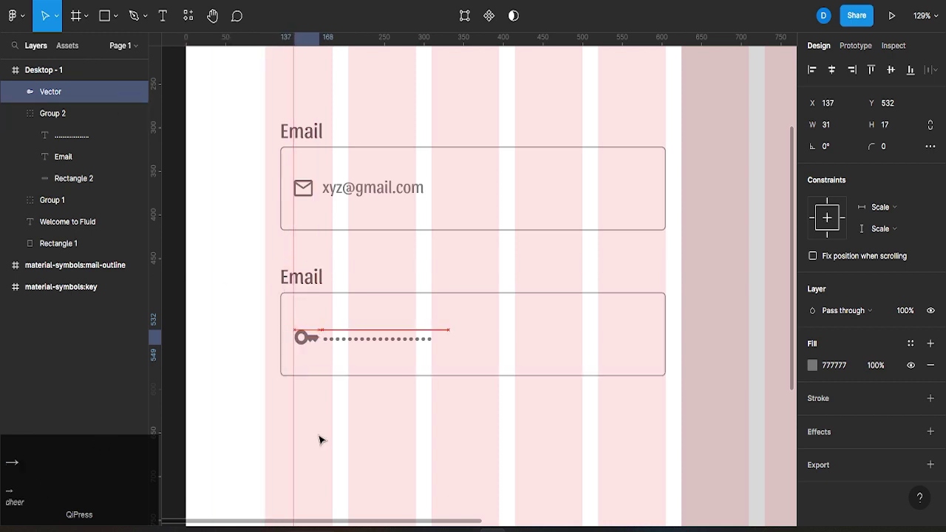
scroll(down, 3)
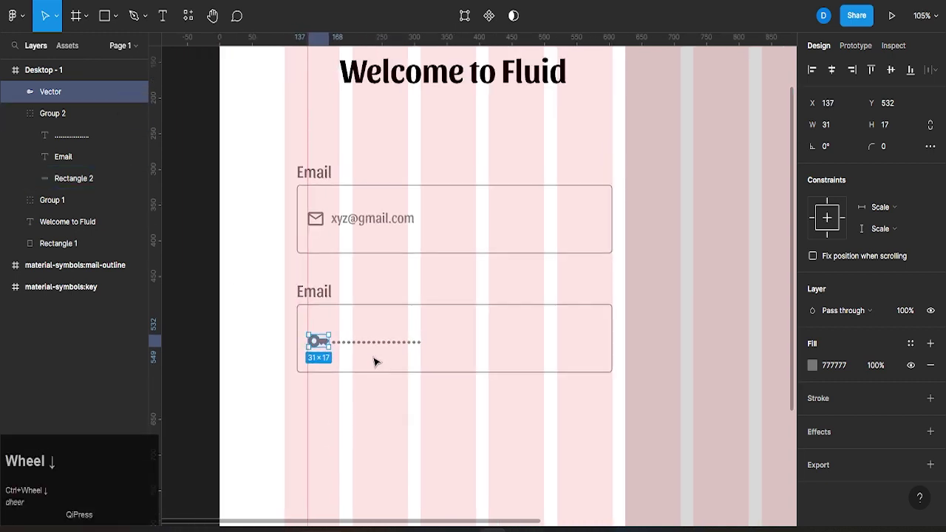
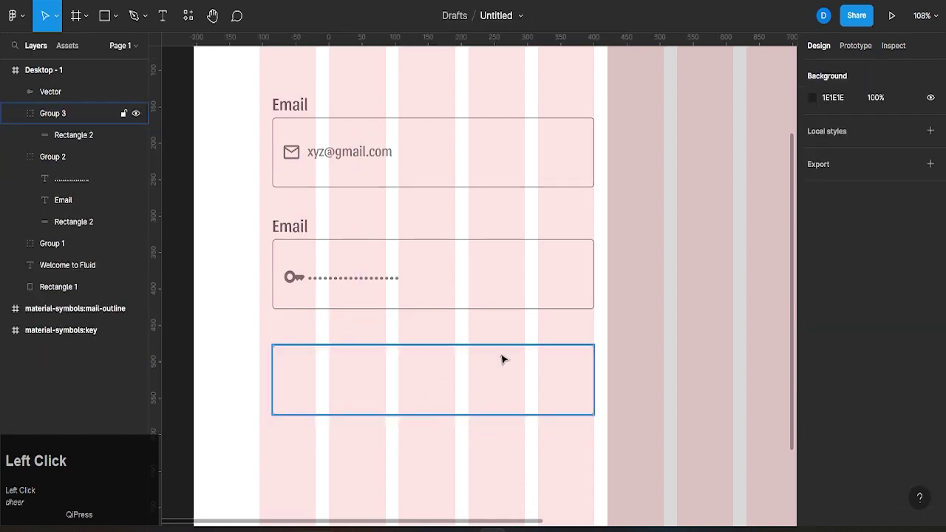
Draw a 20×20 checkbox square under the password field.
scroll(down, 3)
drag(402, 400, 116, 17)
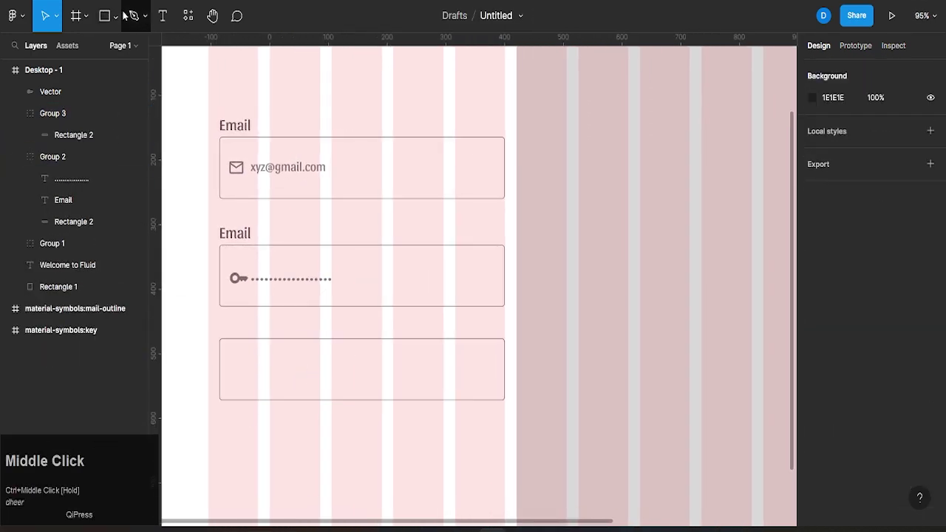
click(115, 16)
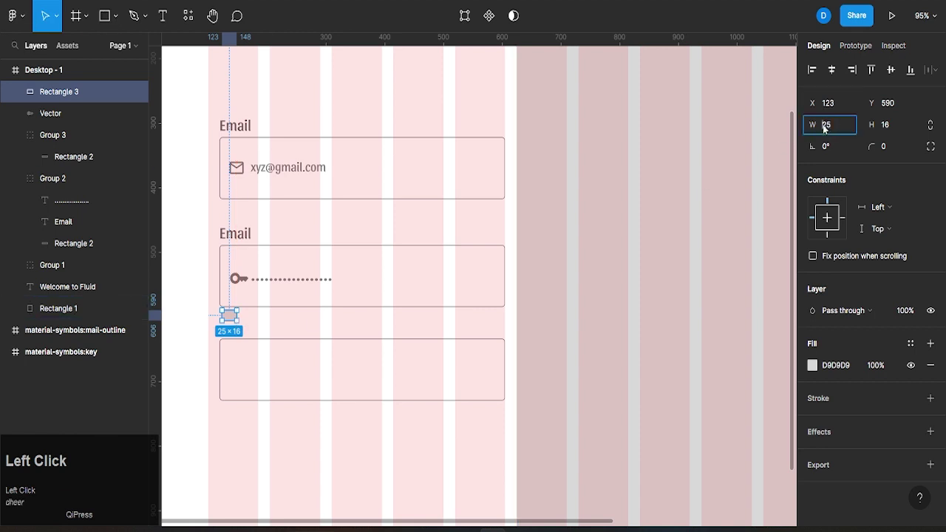
text(20)
click(893, 125)
text(20)
drag(715, 294, 788, 178)
Add the Remember me and Forgot Password? labels beside the checkbox.
key(5)
click(189, 344)
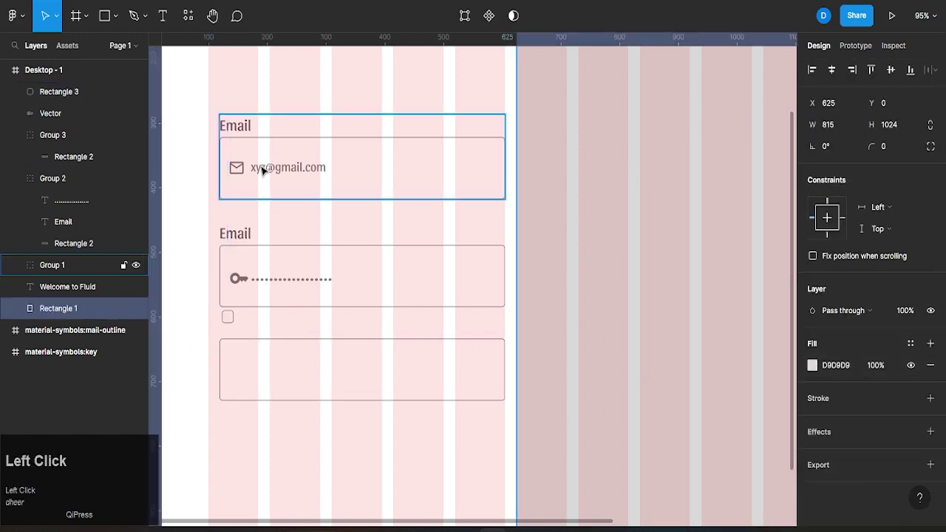
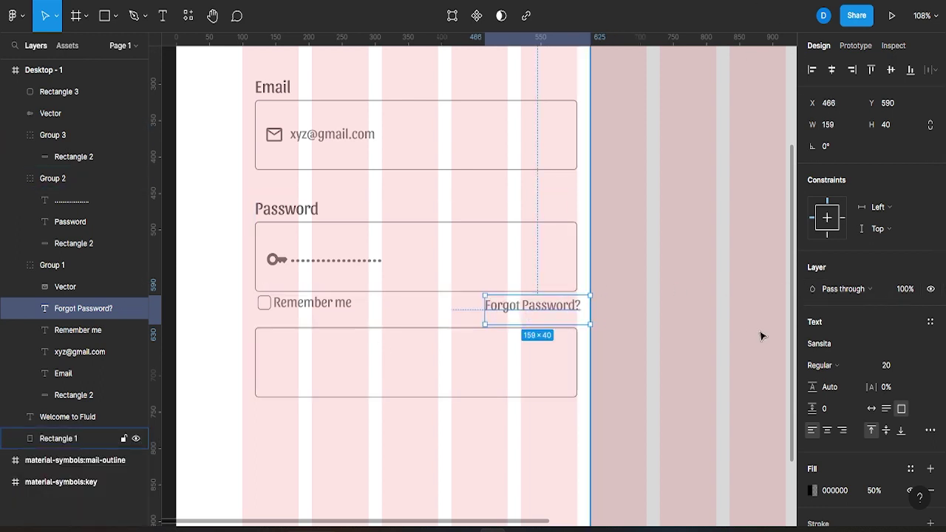
click(561, 308)
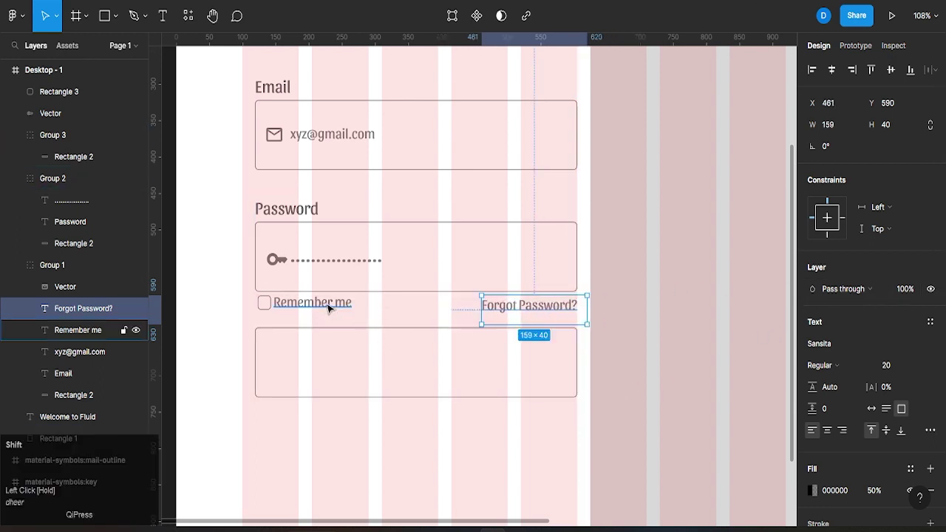
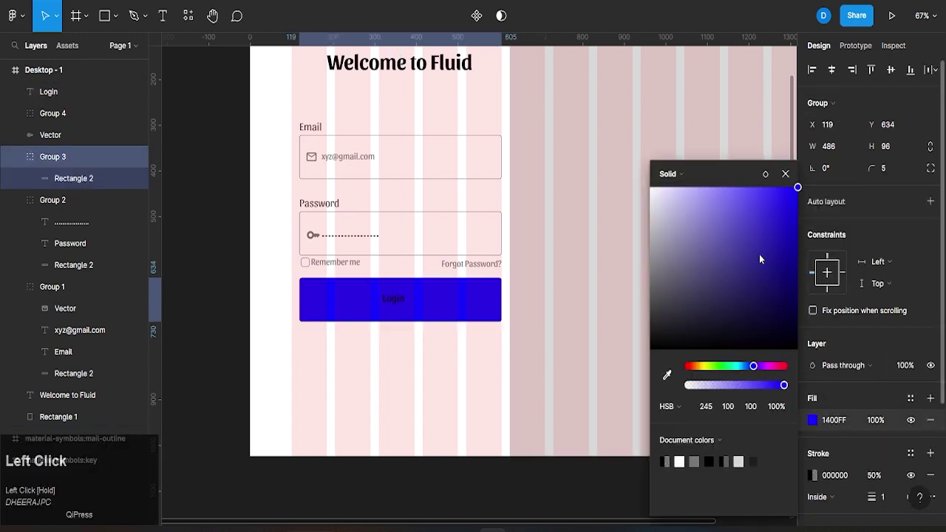
Make the Login text on the blue button white.
click(788, 225)
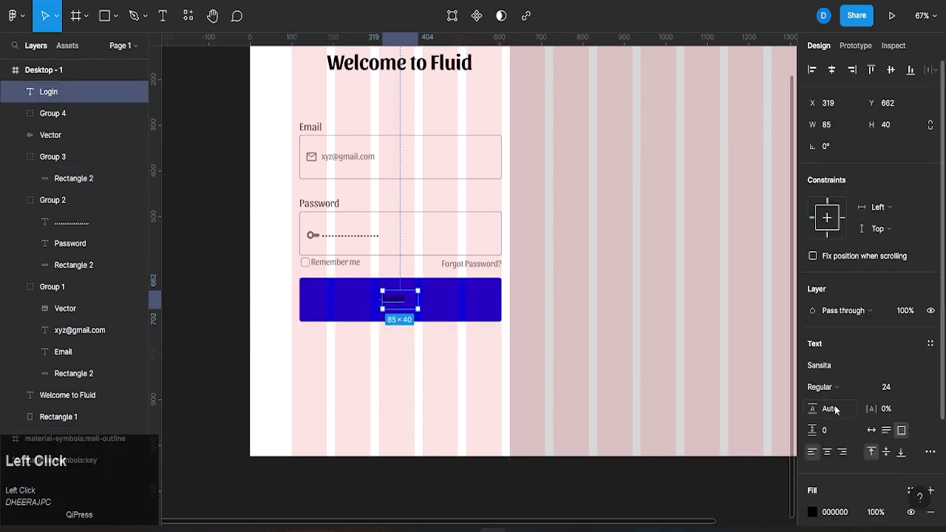
scroll(down, 3)
click(818, 379)
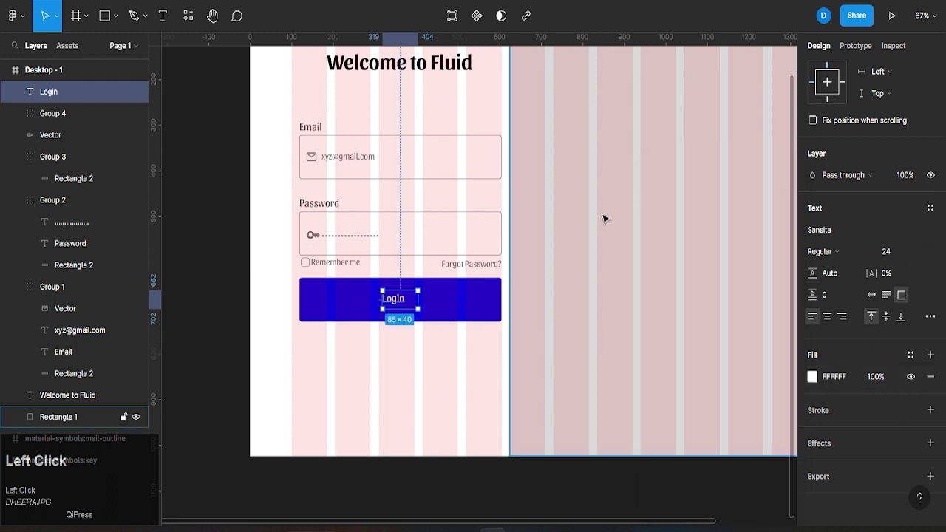
scroll(up, 3)
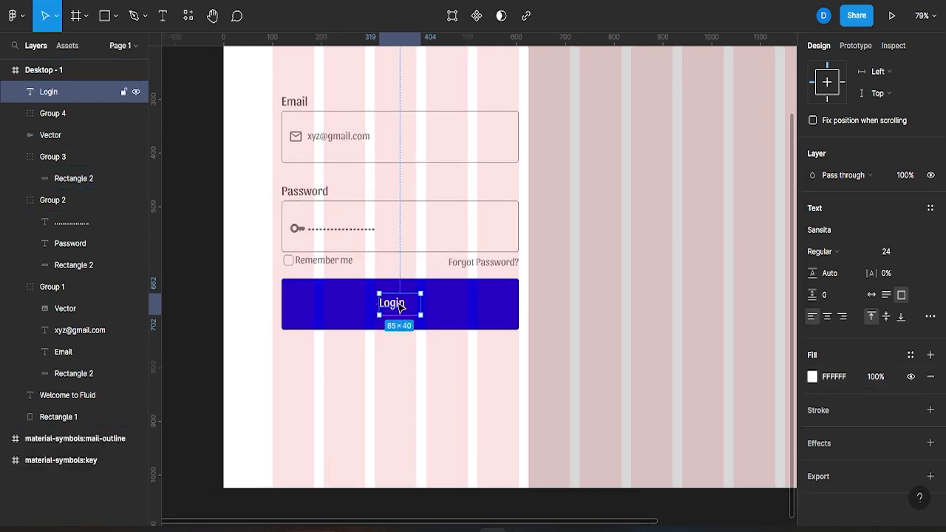
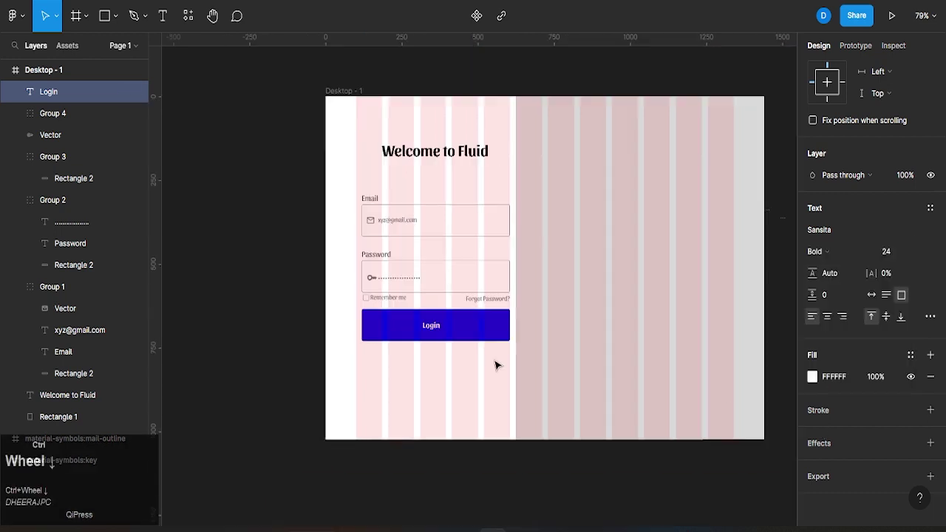
click(271, 295)
scroll(up, 3)
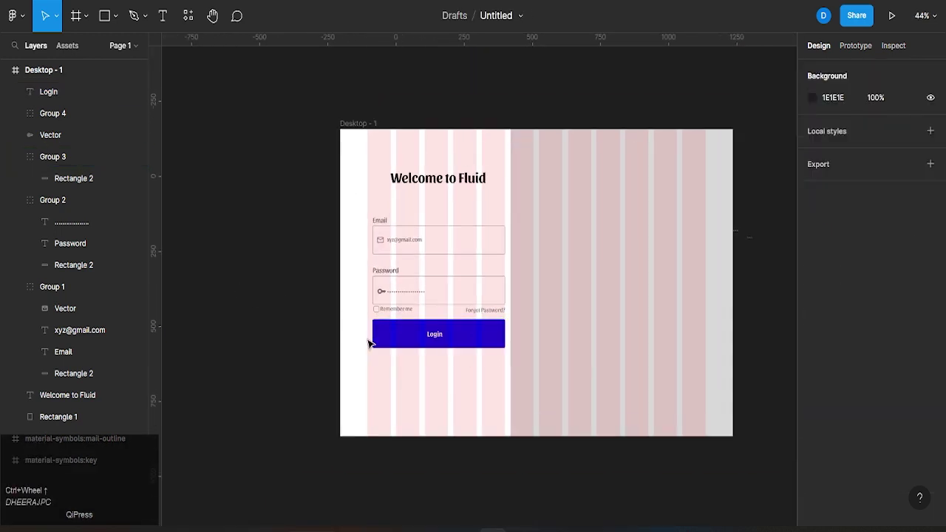
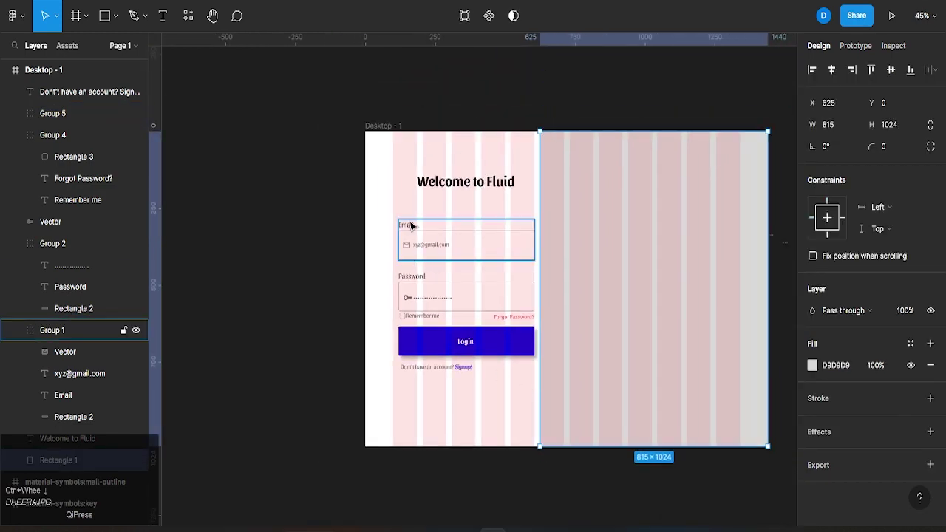
Select all the login form elements, leaving out the right-side rectangle.
scroll(down, 3)
middle_click(429, 223)
click(465, 190)
scroll(down, 3)
click(825, 449)
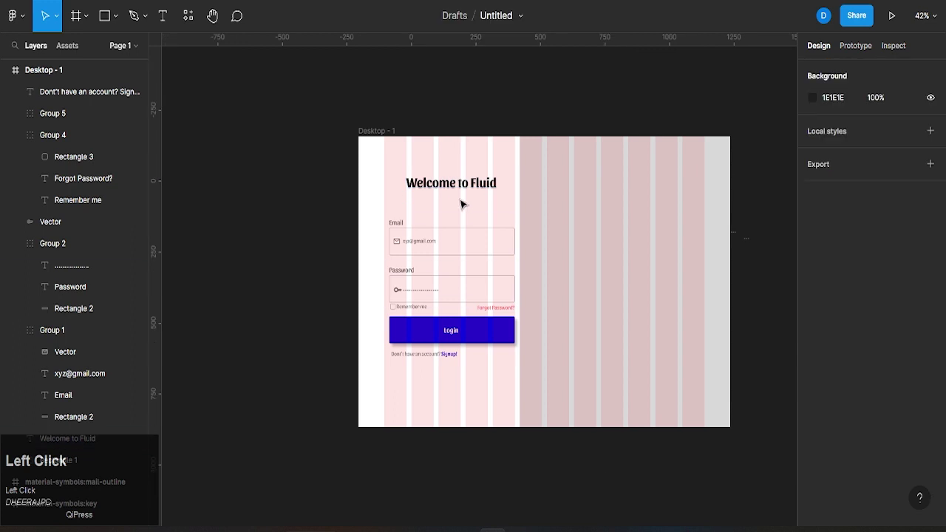
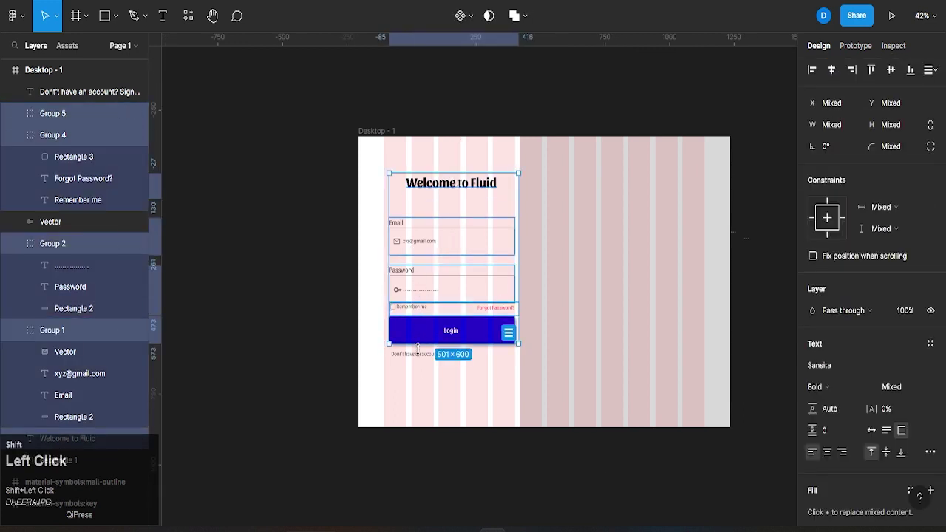
Nudge the form down and slightly left to realign with the grid columns.
key(Down)
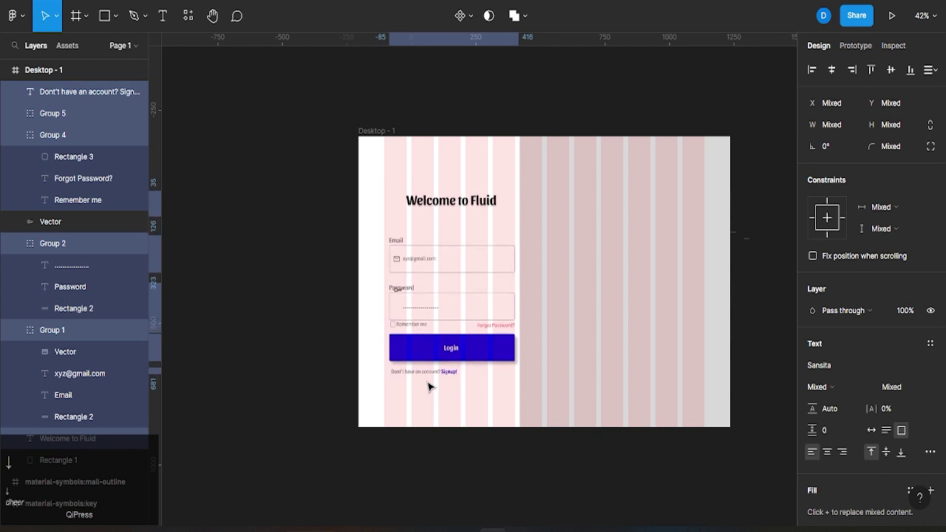
key(Left)
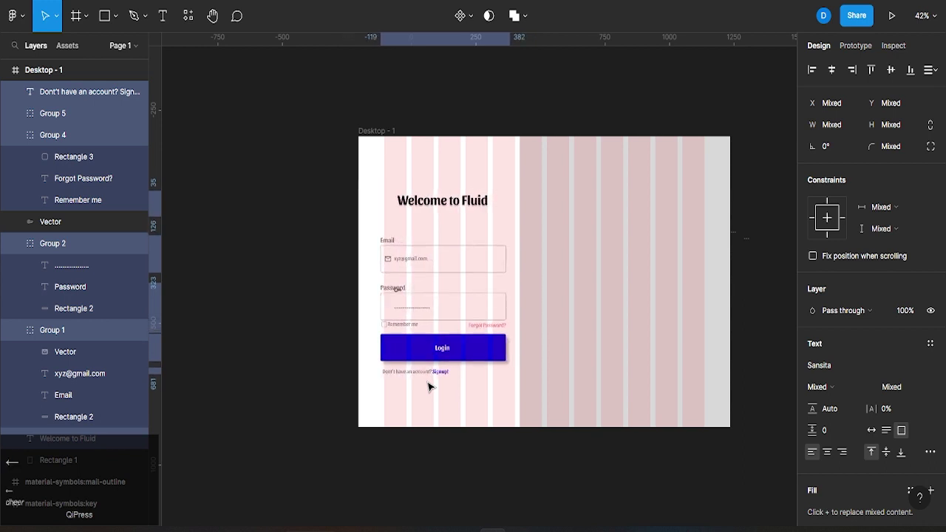
key(Down)
click(340, 273)
scroll(up, 3)
click(397, 277)
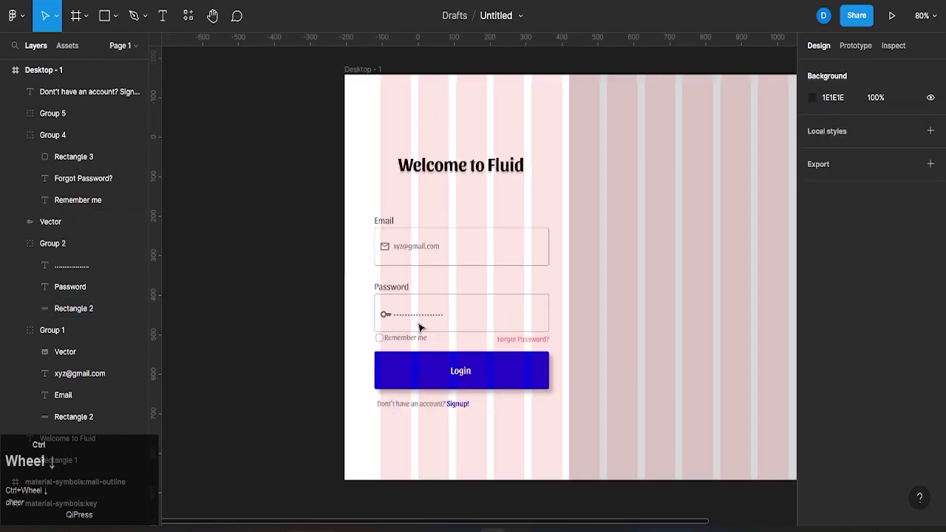
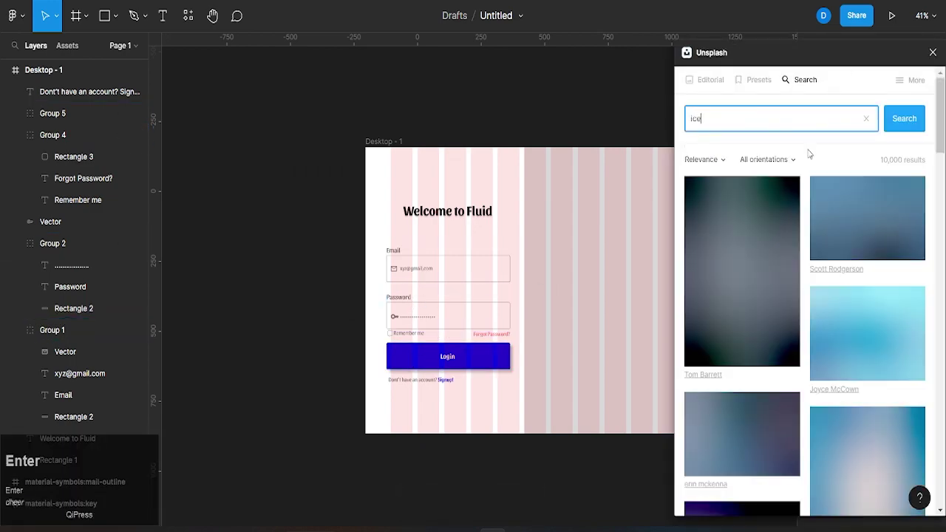
Browse the Unsplash 'ice' search results for the right-panel photo.
scroll(down, 3)
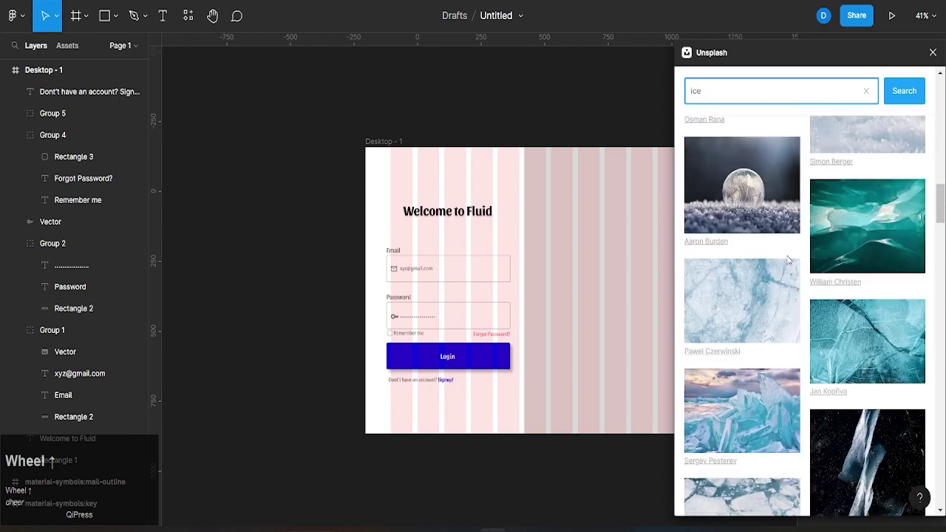
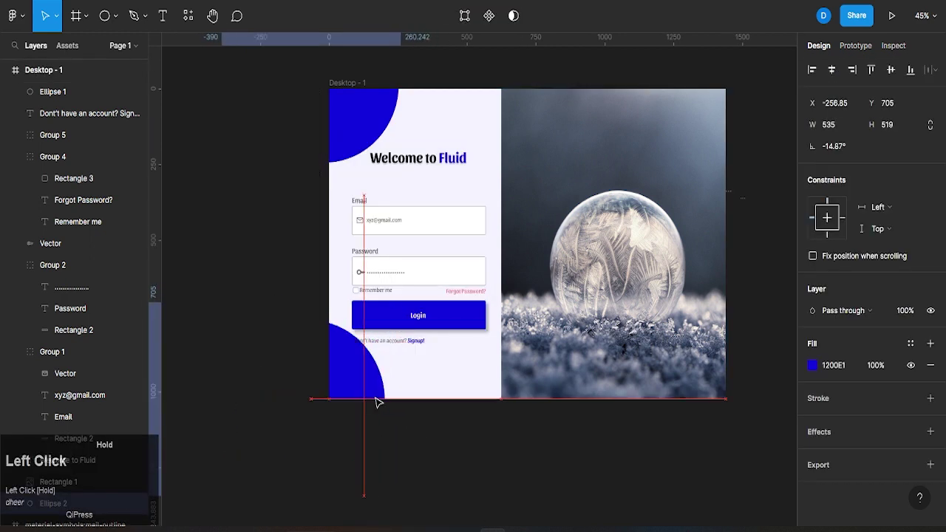
Select the form elements without the title and nudge them slightly upward.
click(403, 344)
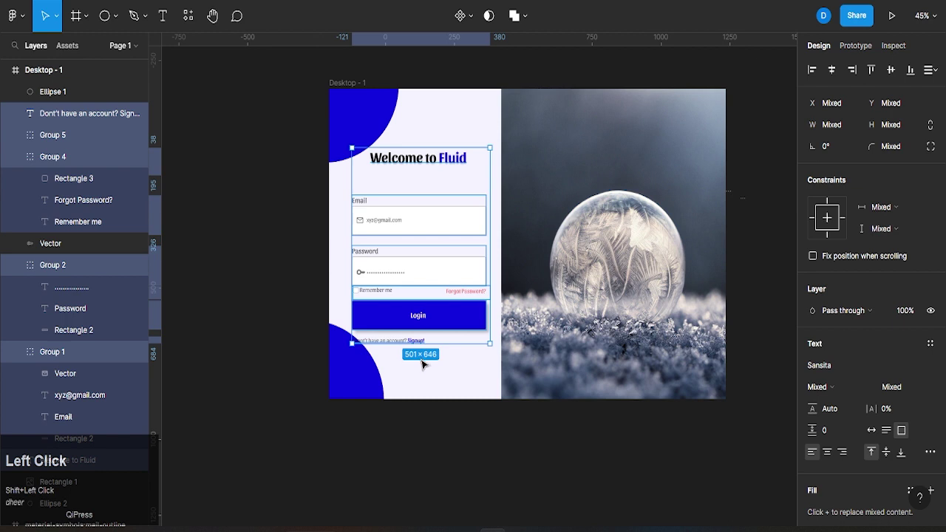
click(425, 318)
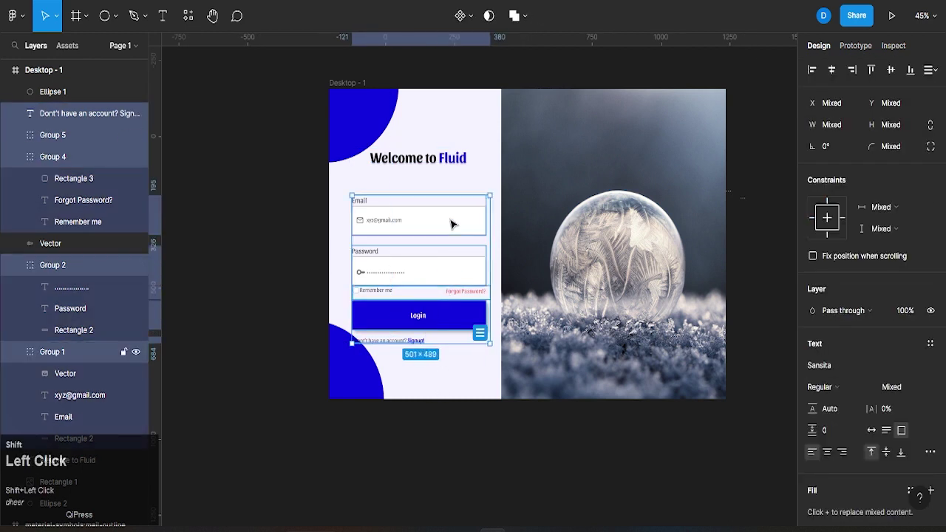
key(Up)
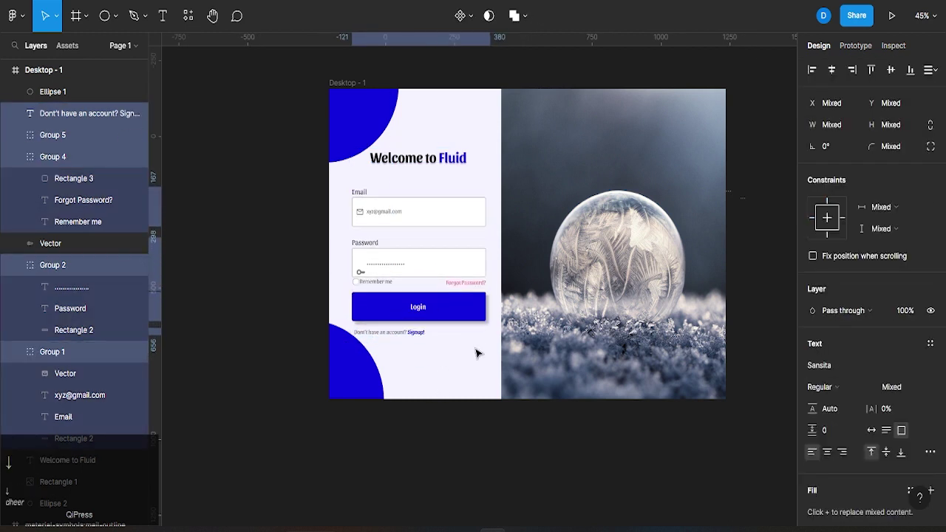